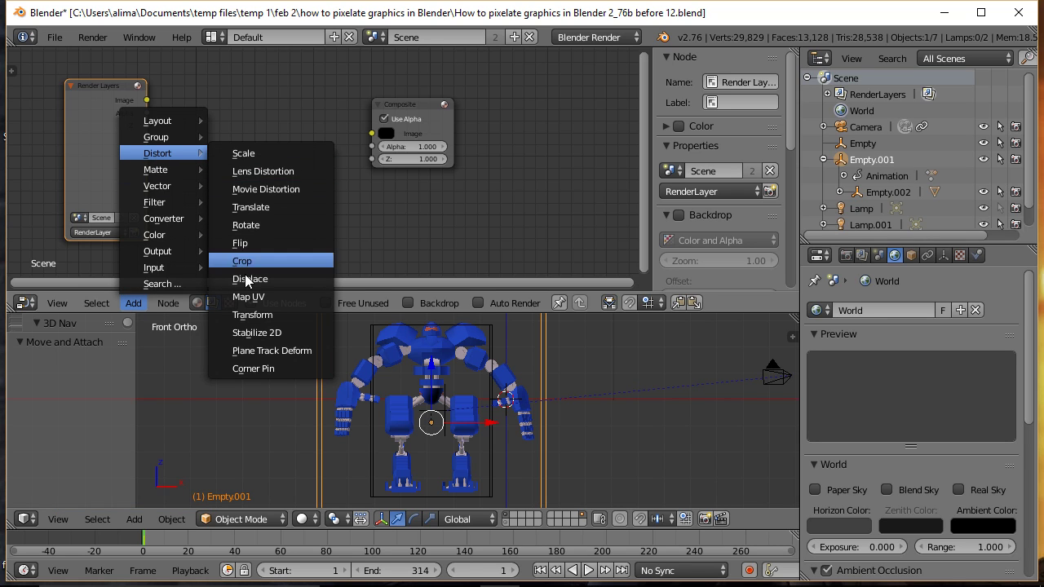
- Add a Transform node and place it after Render Layers in the compositor
left_click(262, 318)
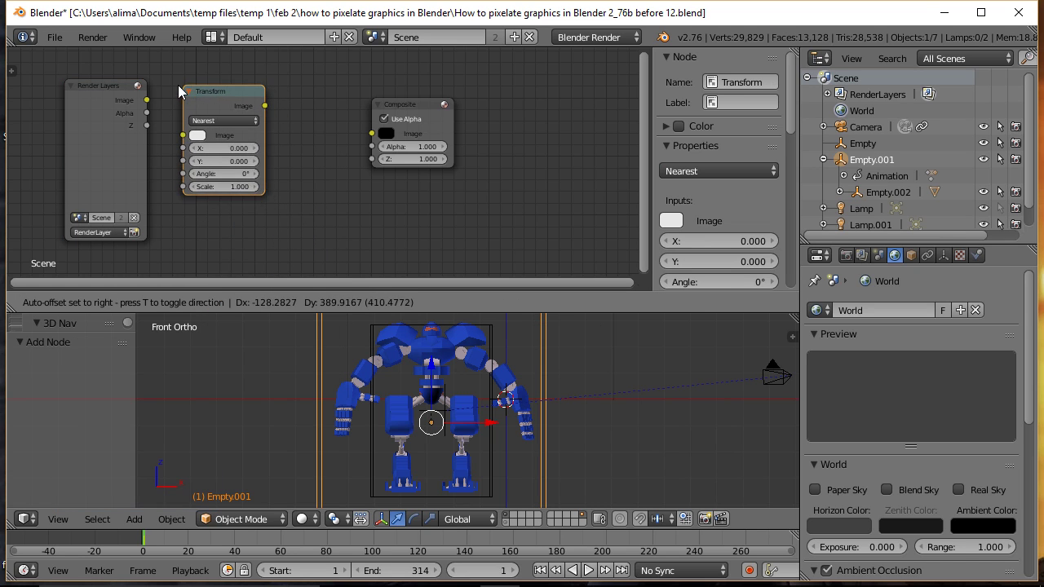
left_click(184, 98)
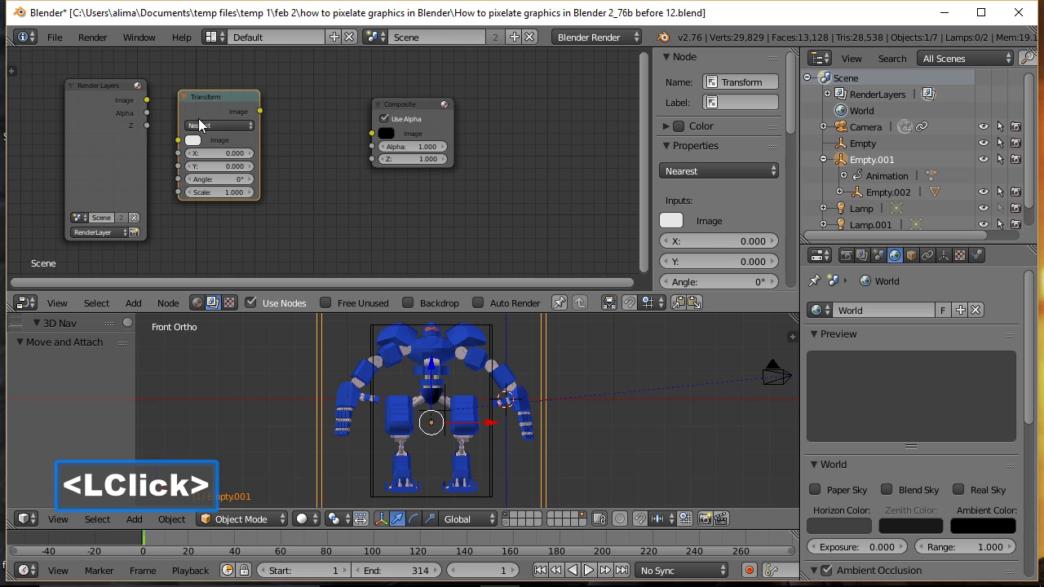
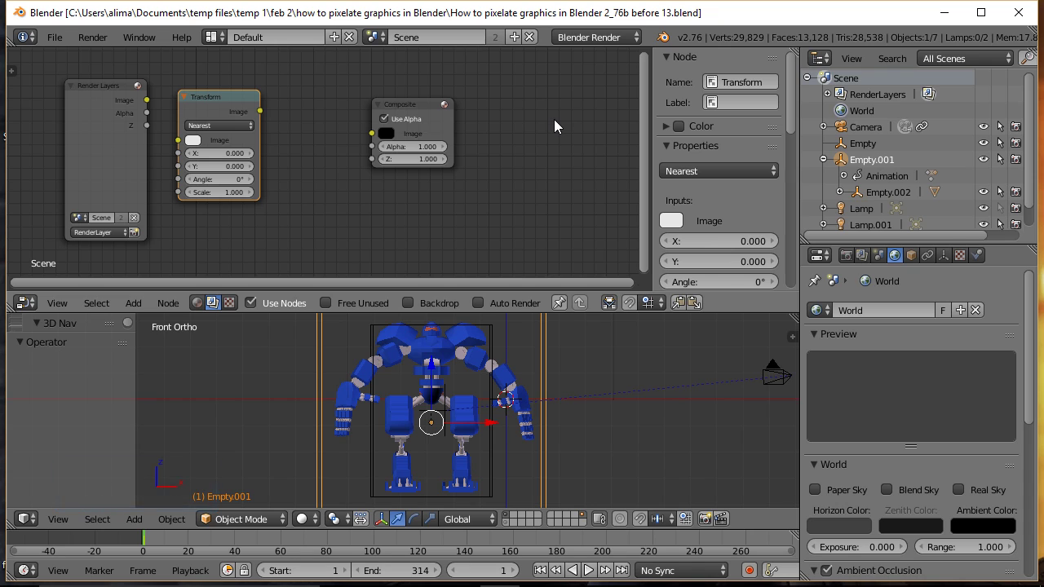
- Move Composite right, duplicate the Transform node and place the copy before Composite
left_click(403, 110)
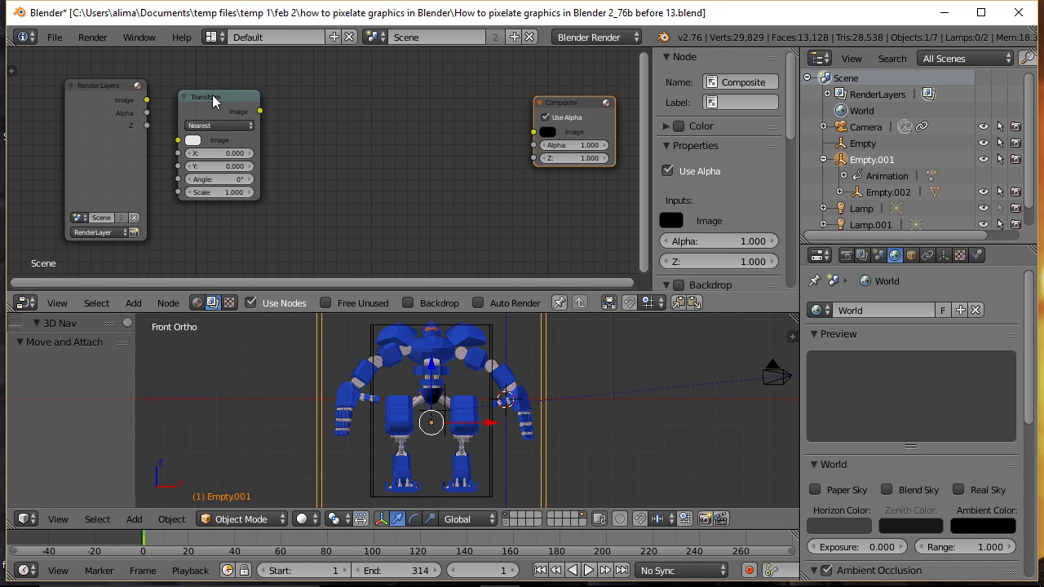
left_click(217, 100)
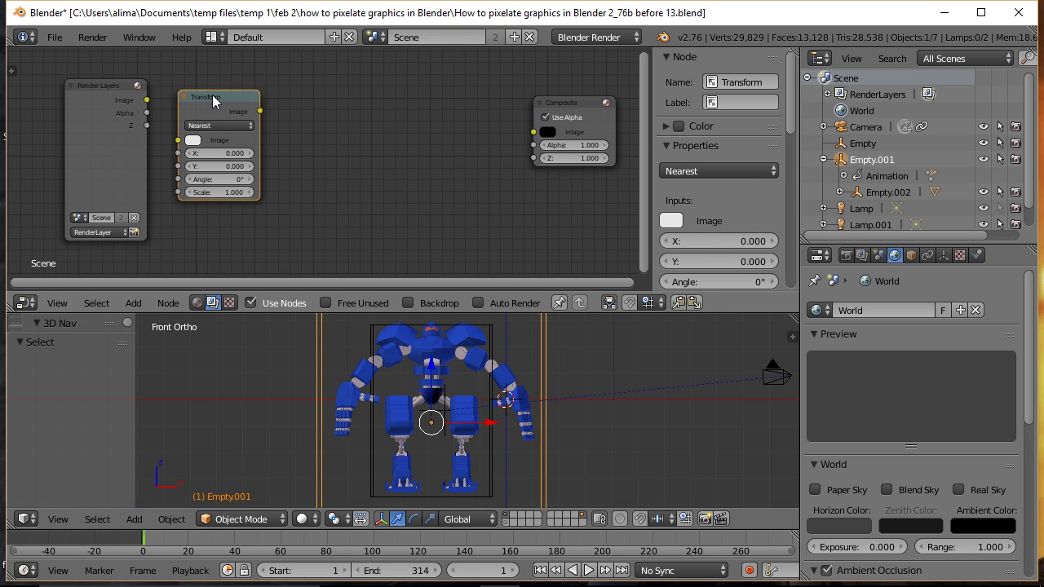
key("d")
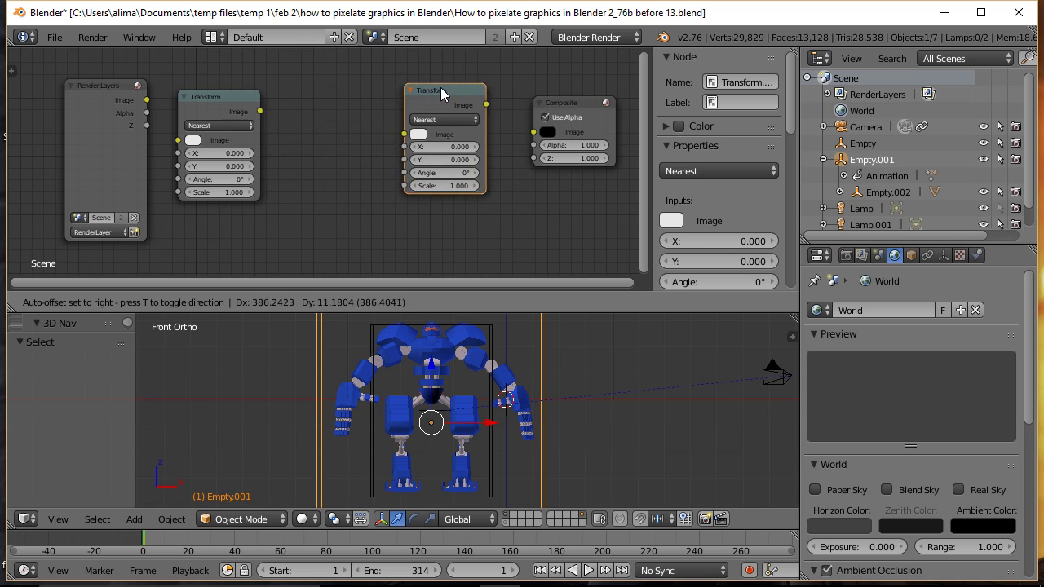
left_click(459, 103)
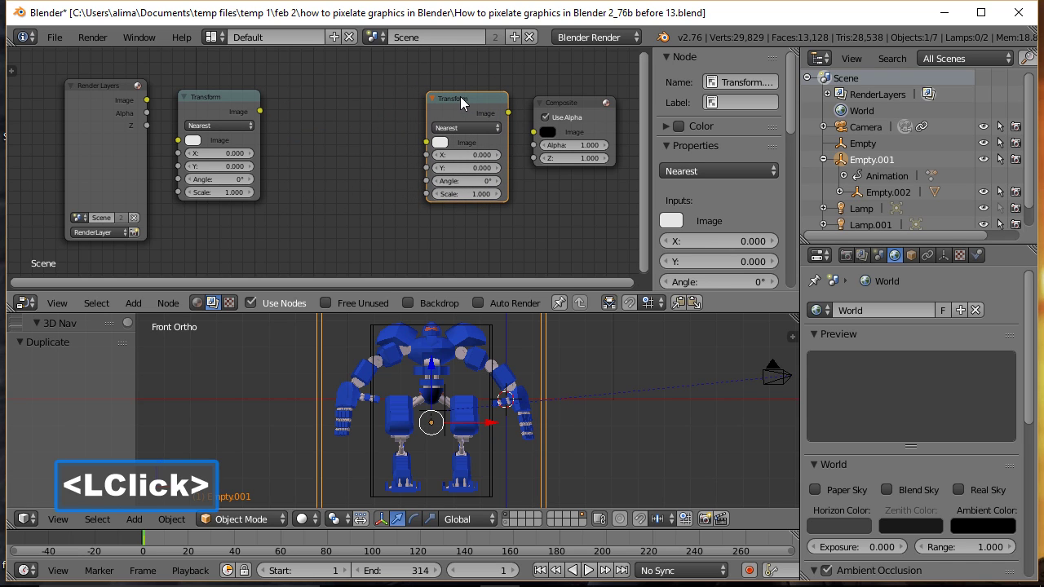
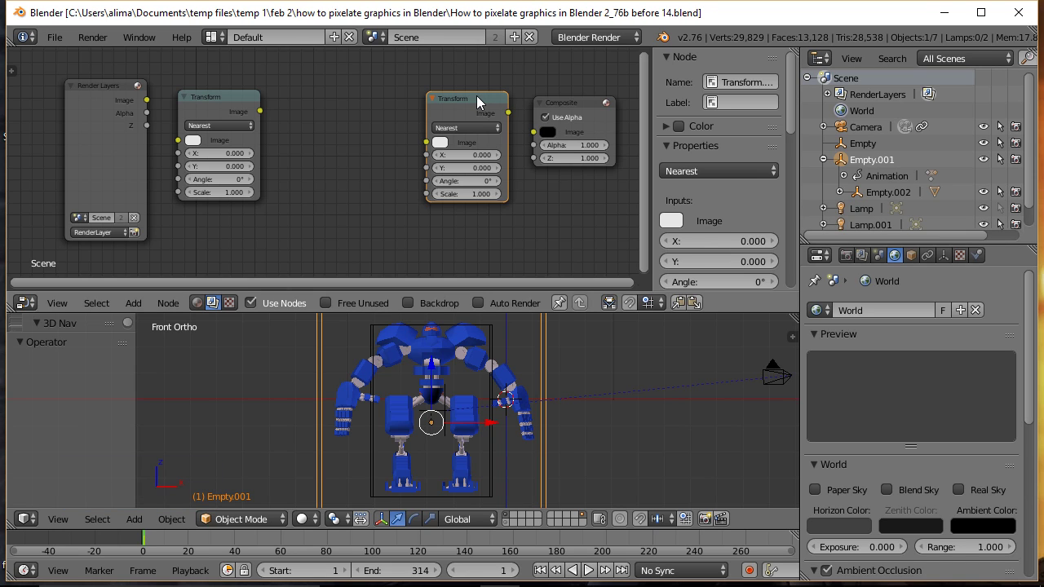
- Add a Viewer node fed by the second Transform's image output, placed below Composite
left_click(476, 102)
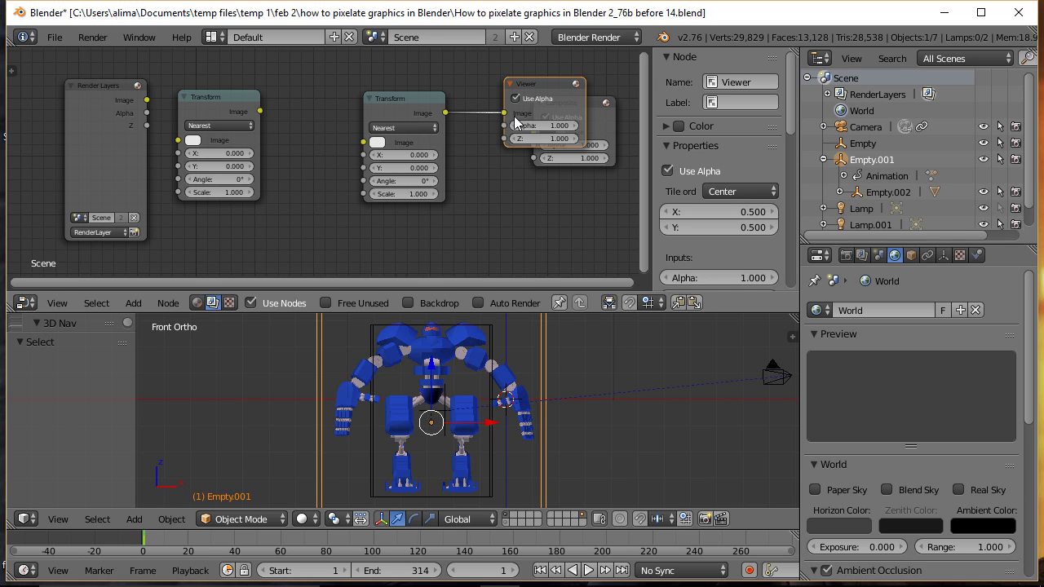
left_click(531, 87)
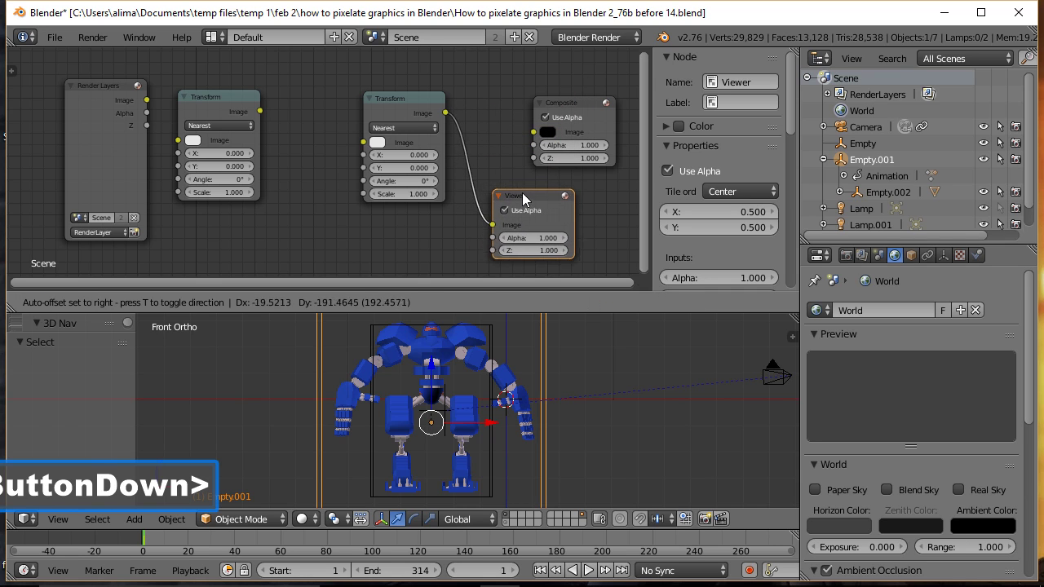
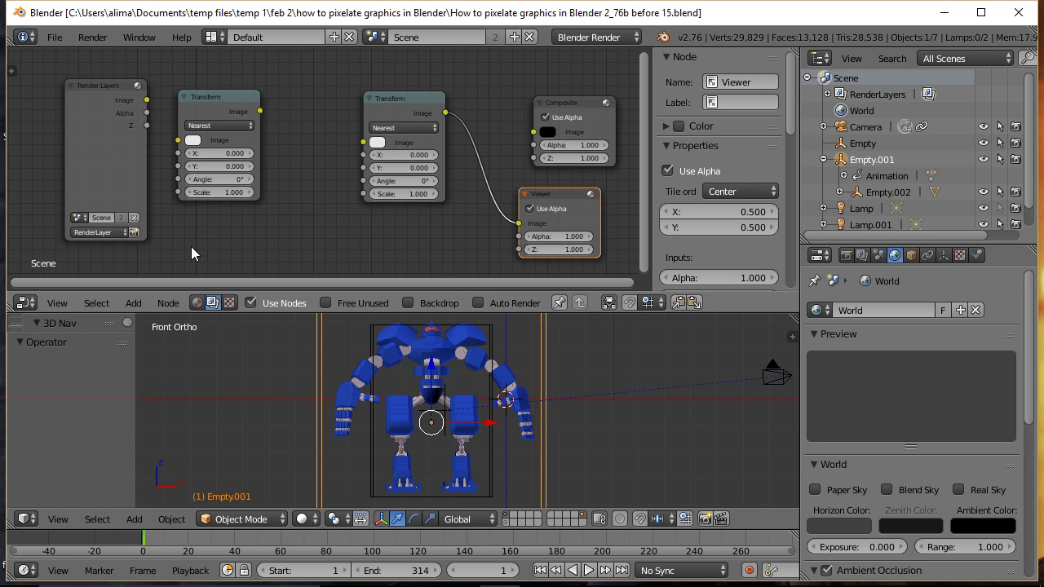
- Add a Pixelate node from the Filter menu and place it below the first Transform
left_click(134, 306)
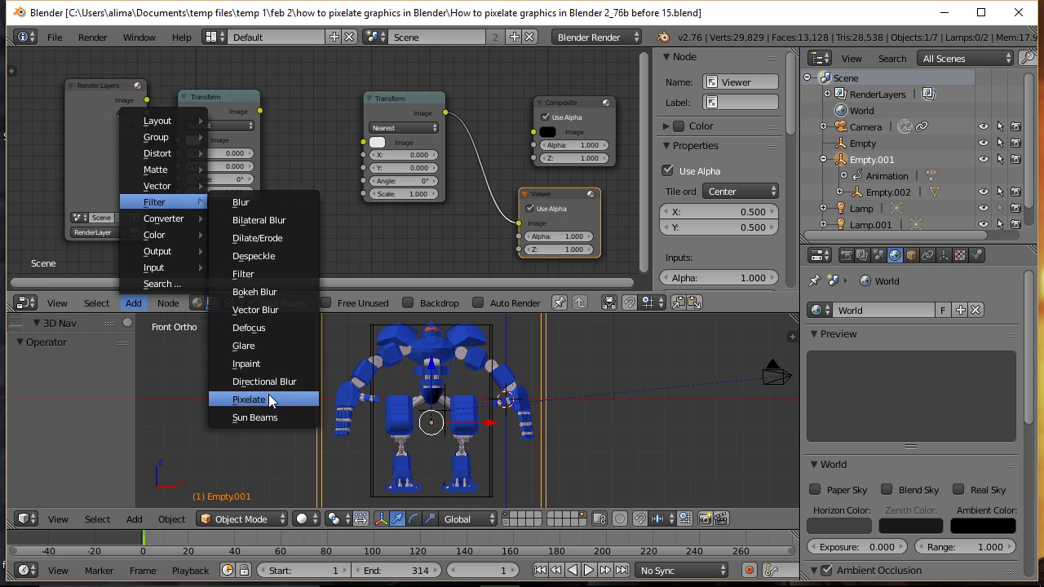
left_click(275, 402)
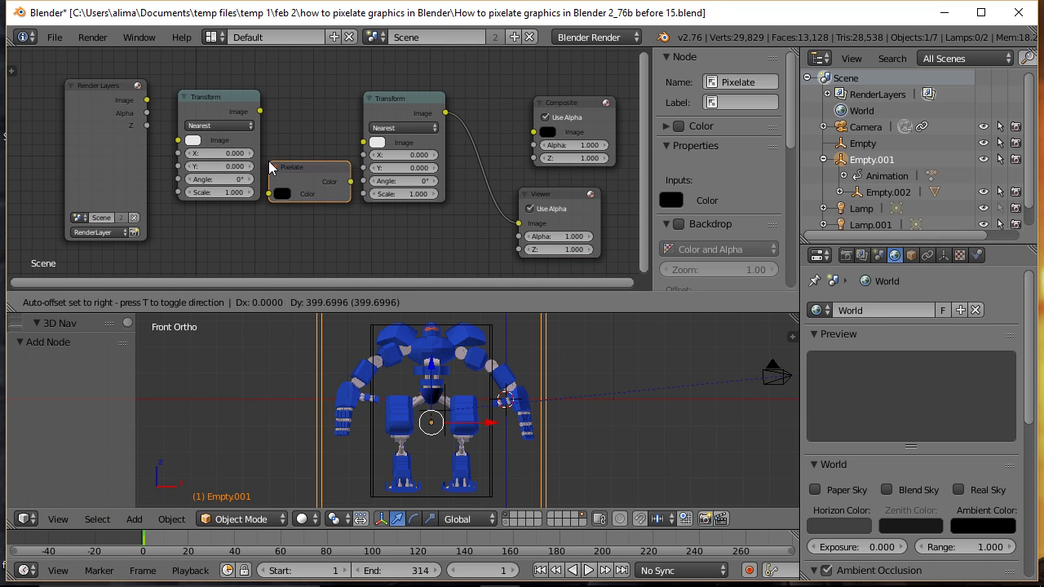
left_click(272, 209)
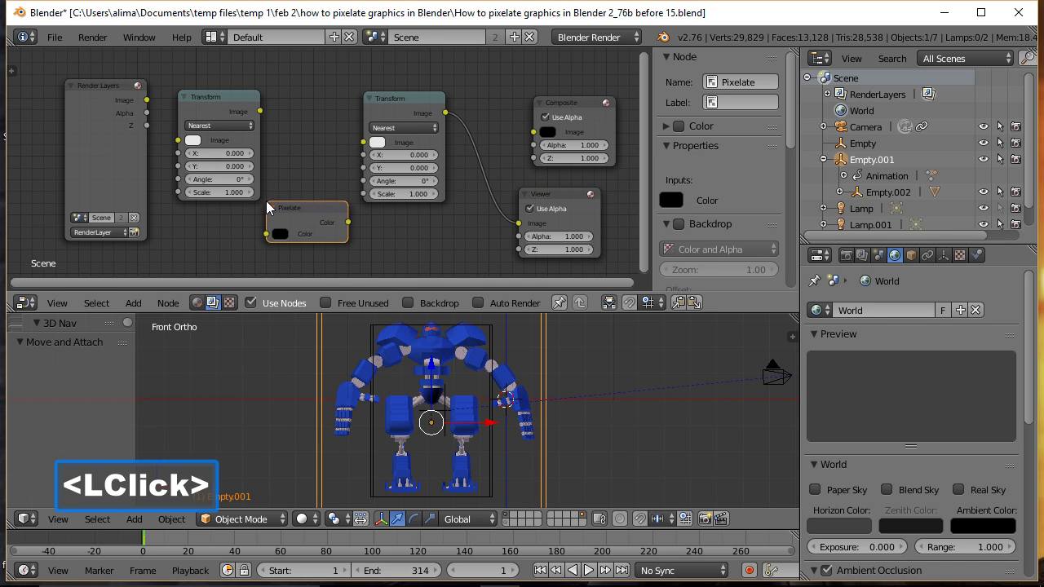
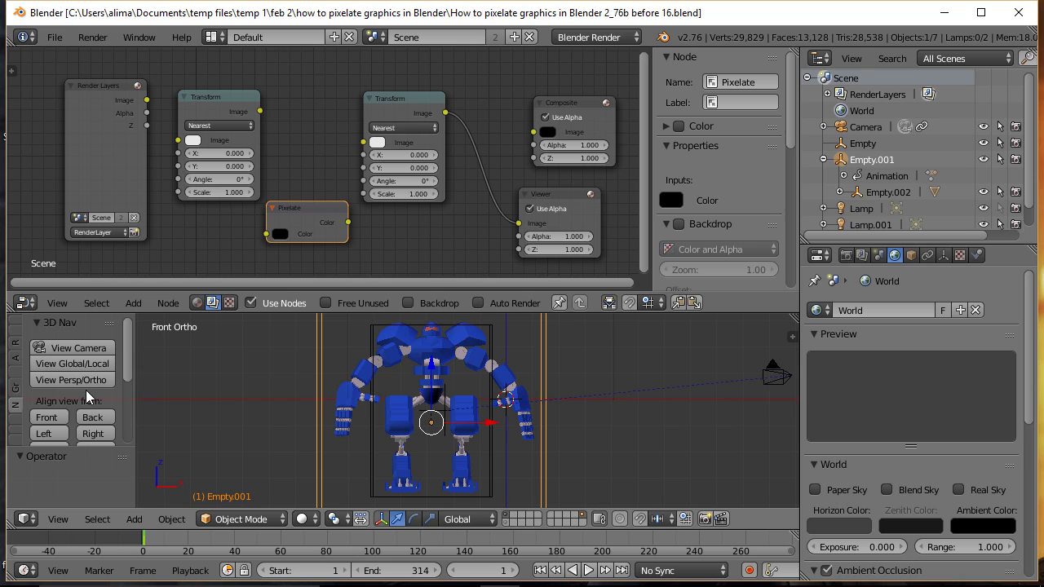
double_click(637, 402)
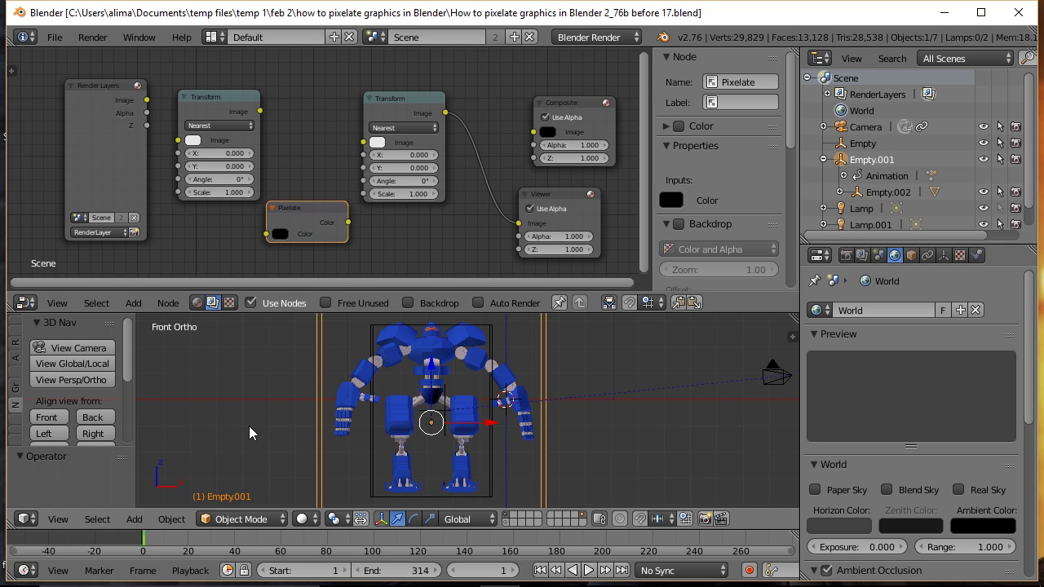
key("shift+space")
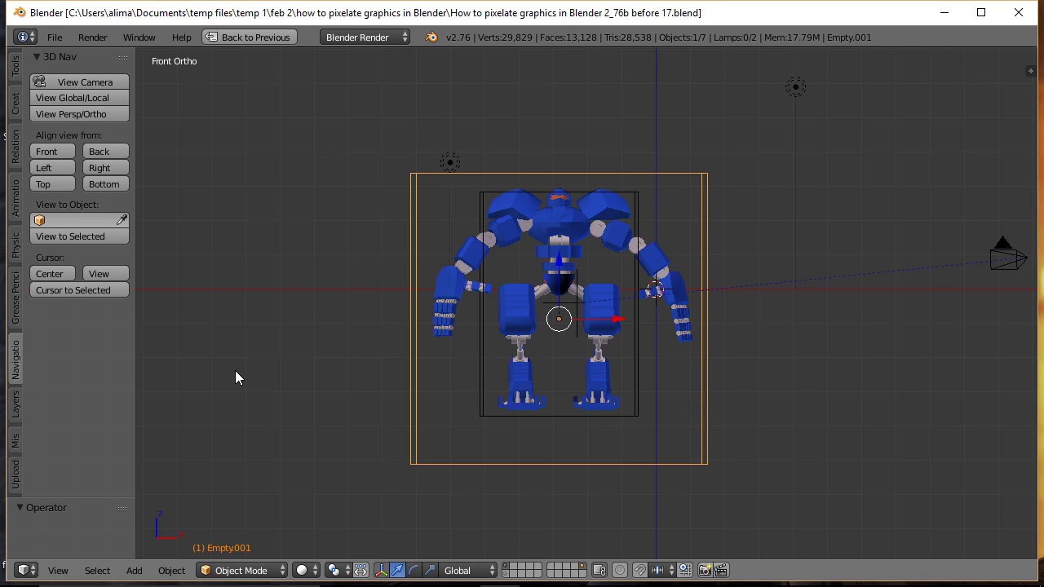
key("shift+space")
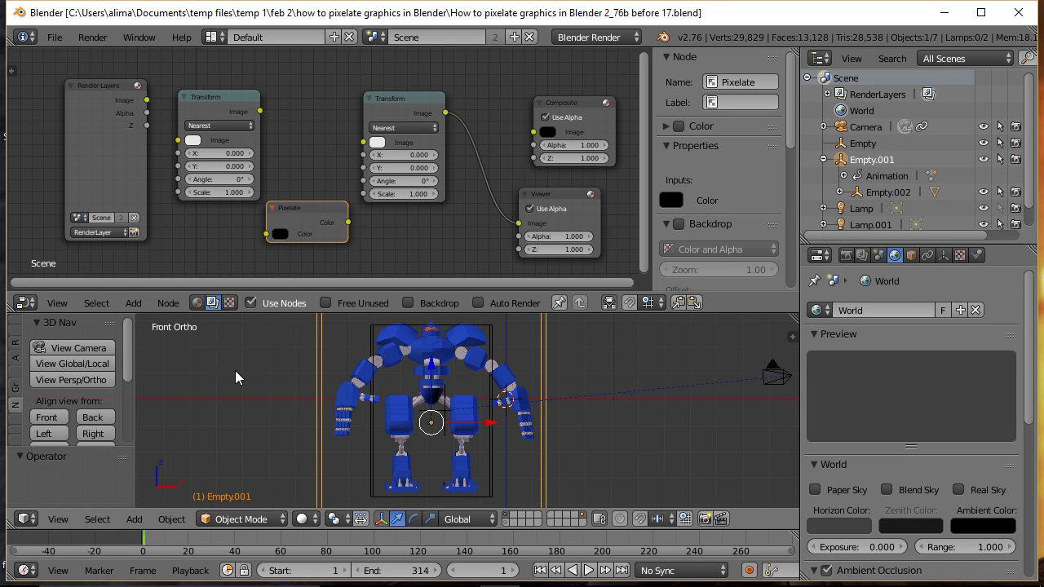
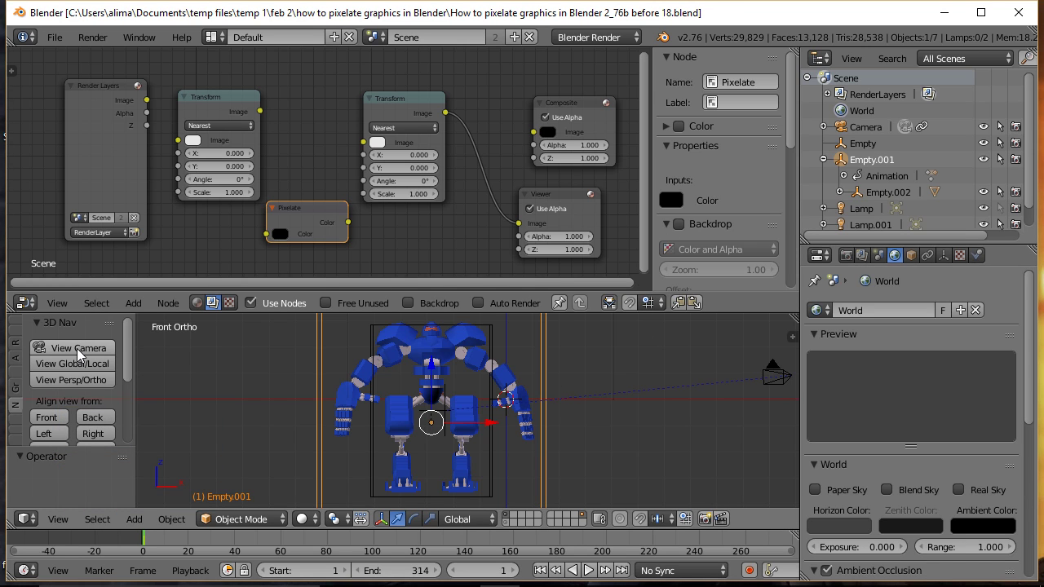
- View the robot through the camera and play back the animation
double_click(86, 353)
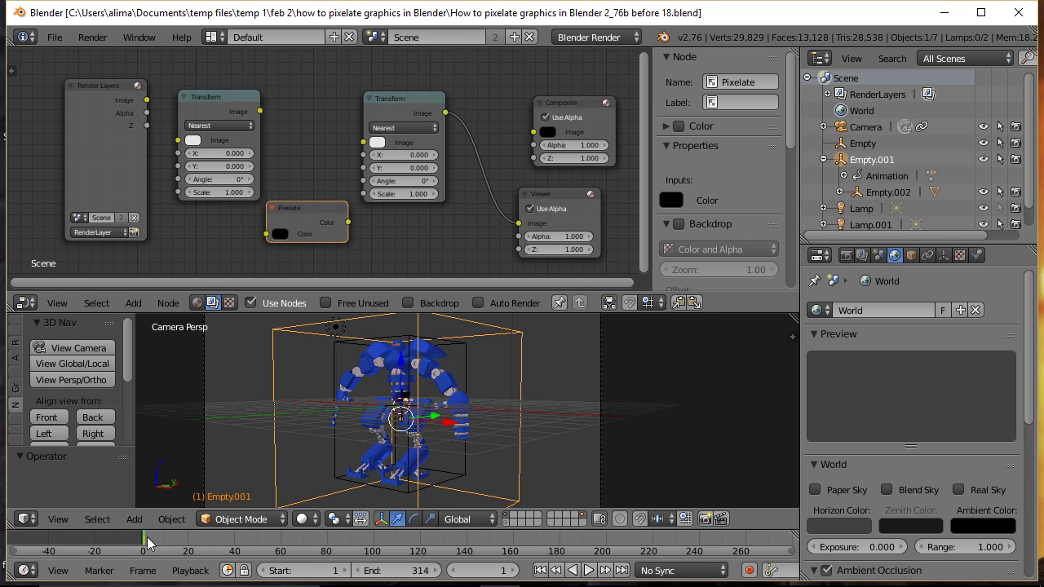
right_click(153, 546)
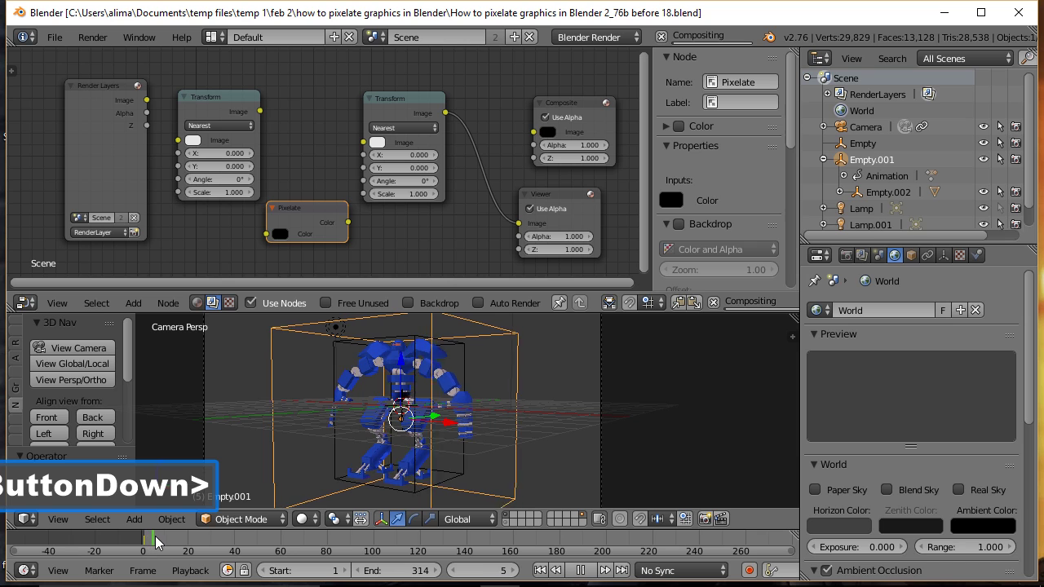